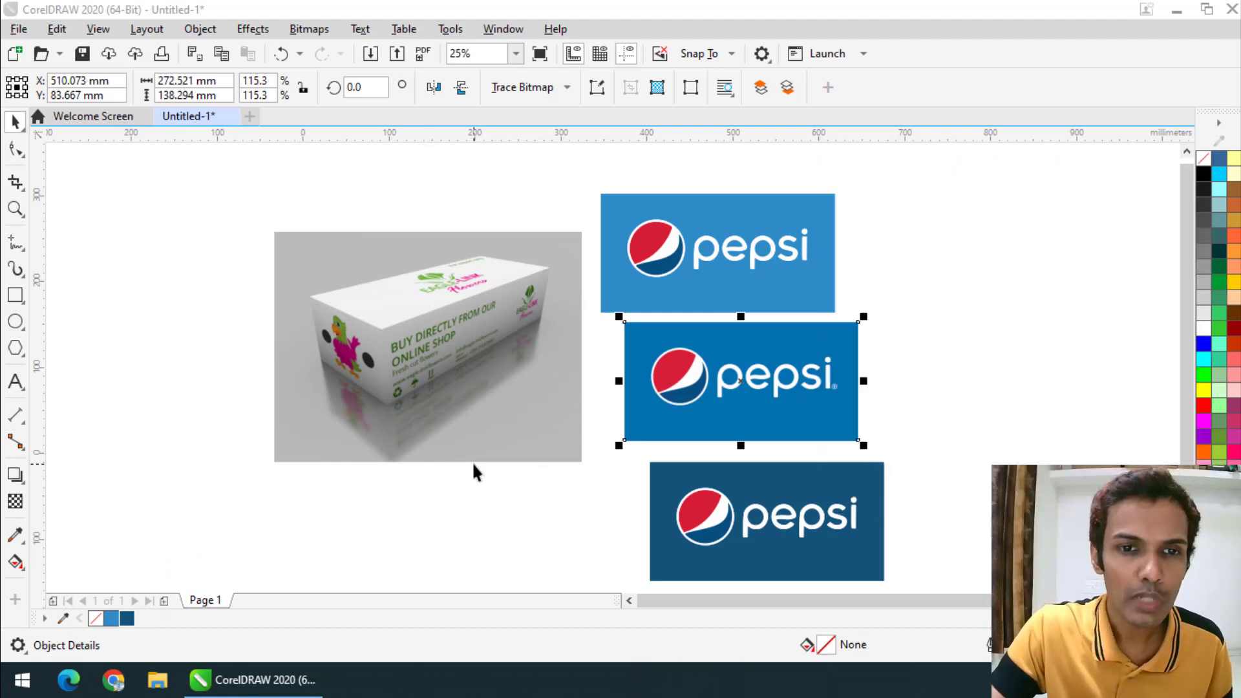
# Step: Scale up the box photo and move the light-blue Pepsi logo up beside its left side
pyautogui.scroll(3)
pyautogui.click(540, 376)
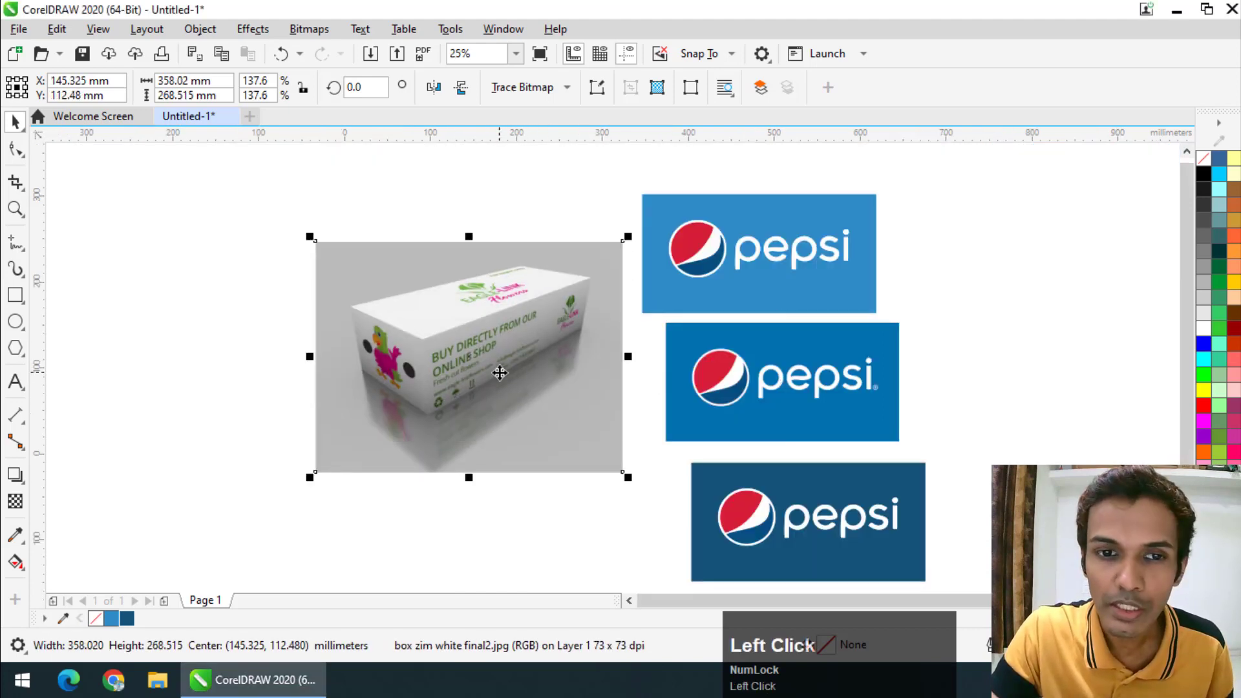
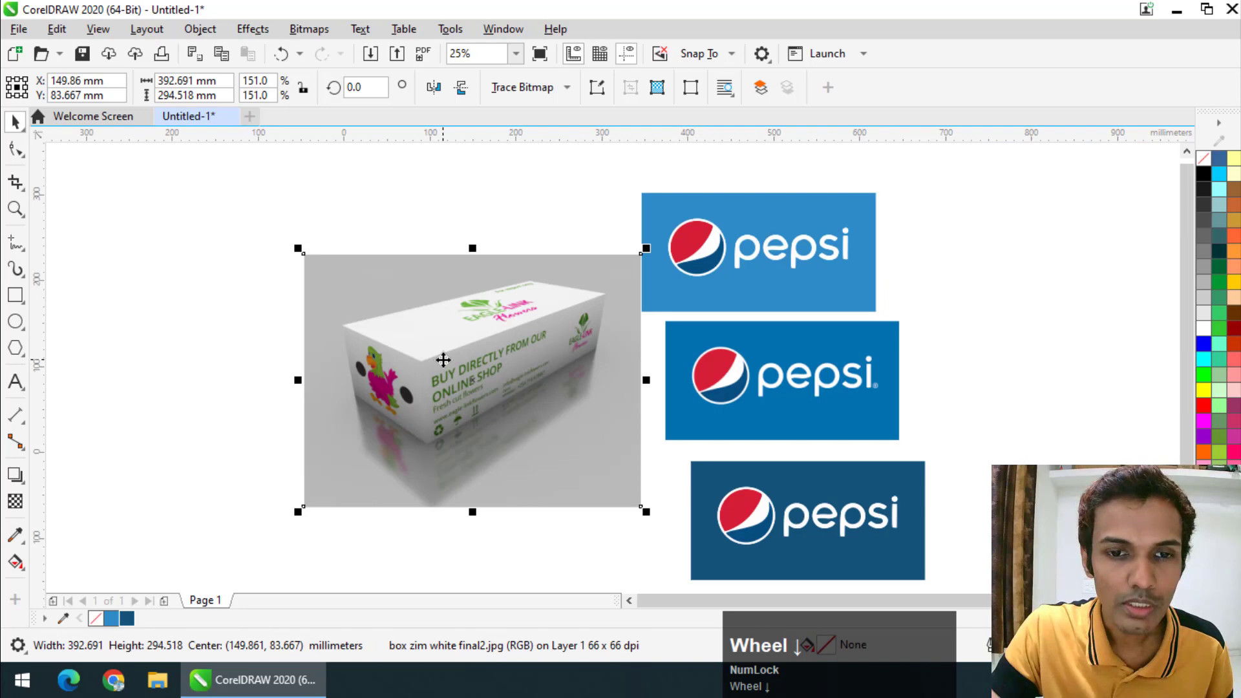
pyautogui.scroll(-3)
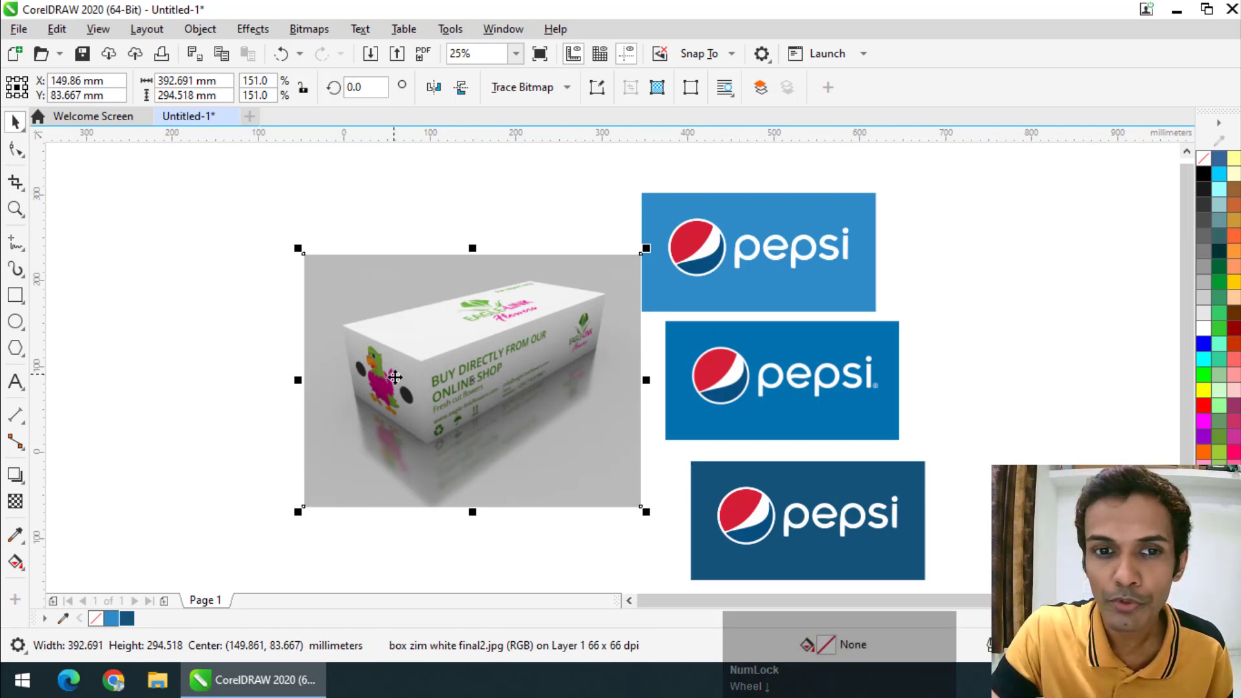
pyautogui.moveTo(770, 284); pyautogui.dragTo(765, 243)
# Step: Add Perspective to the light-blue logo and pin its first corner to the box end face
pyautogui.click(765, 244)
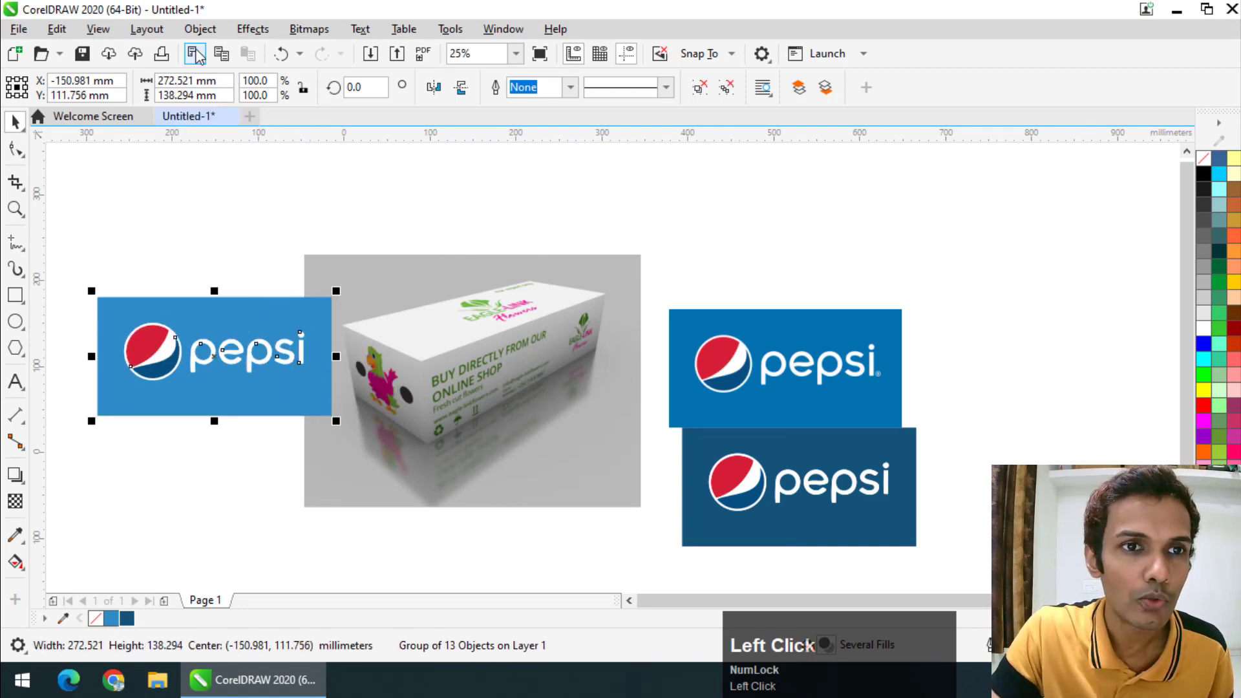
pyautogui.click(202, 39)
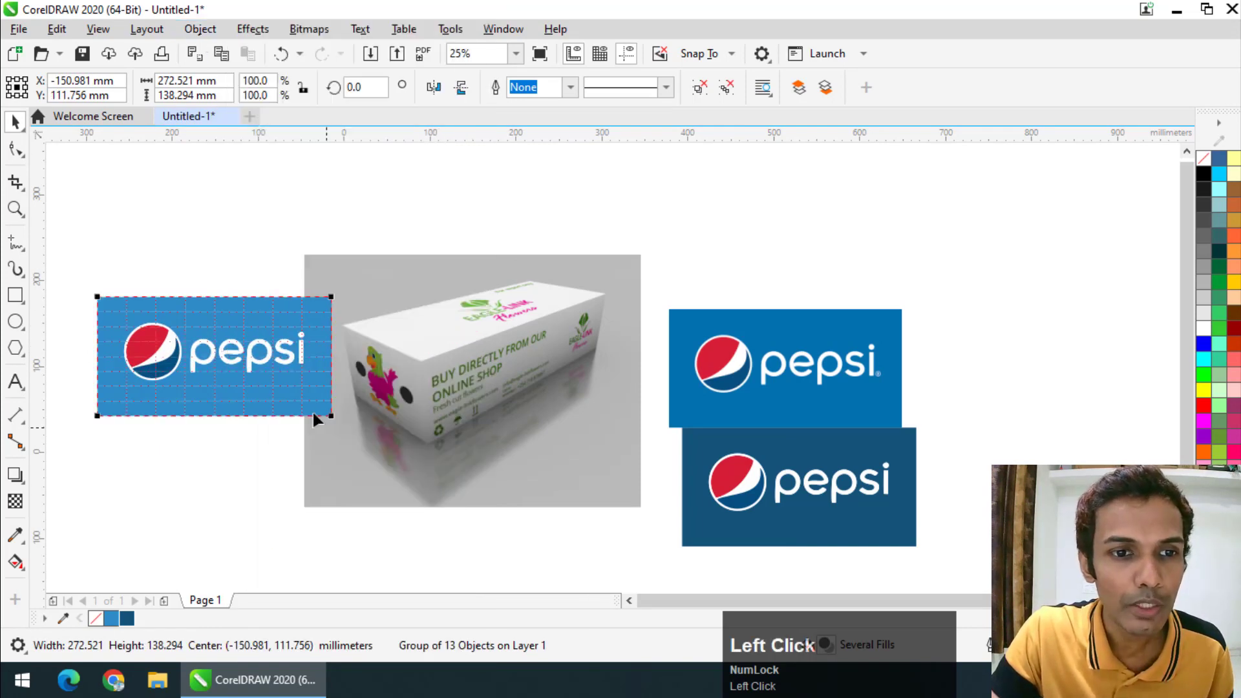
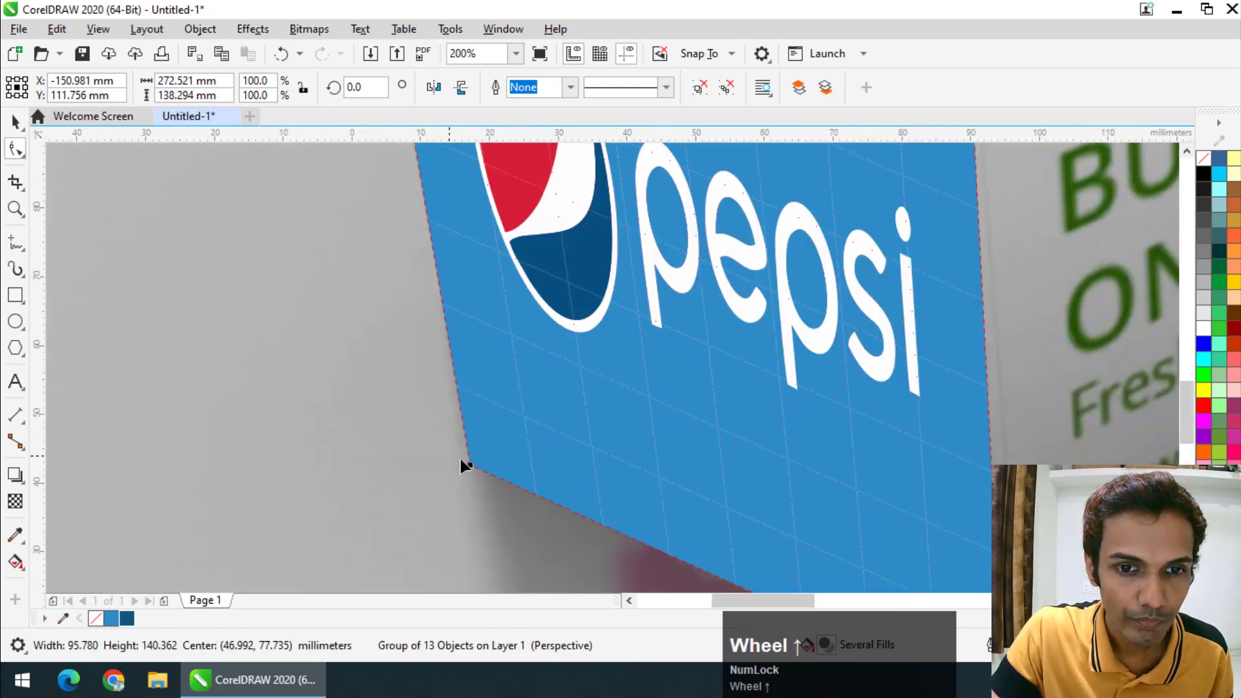
pyautogui.click(476, 466)
pyautogui.scroll(-3)
pyautogui.moveTo(532, 337); pyautogui.dragTo(451, 421)
# Step: Pull the logo's bottom corner onto the end face's bottom edge to complete the fit
pyautogui.scroll(-3)
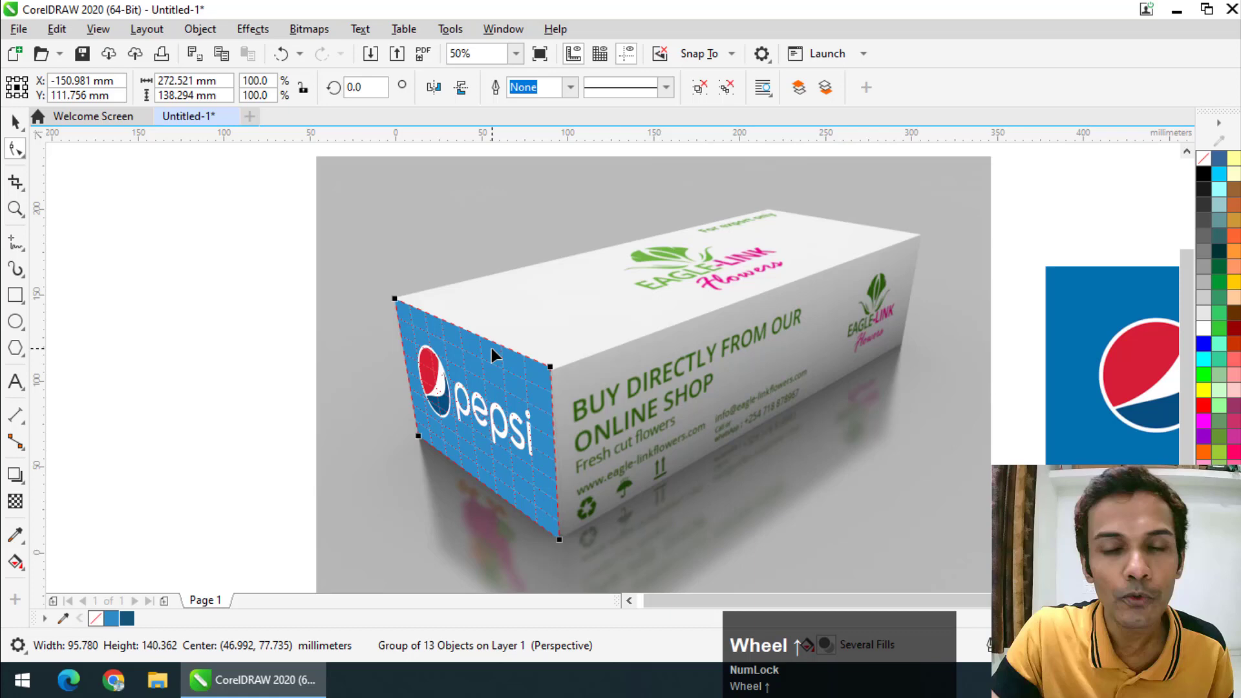
pyautogui.scroll(3)
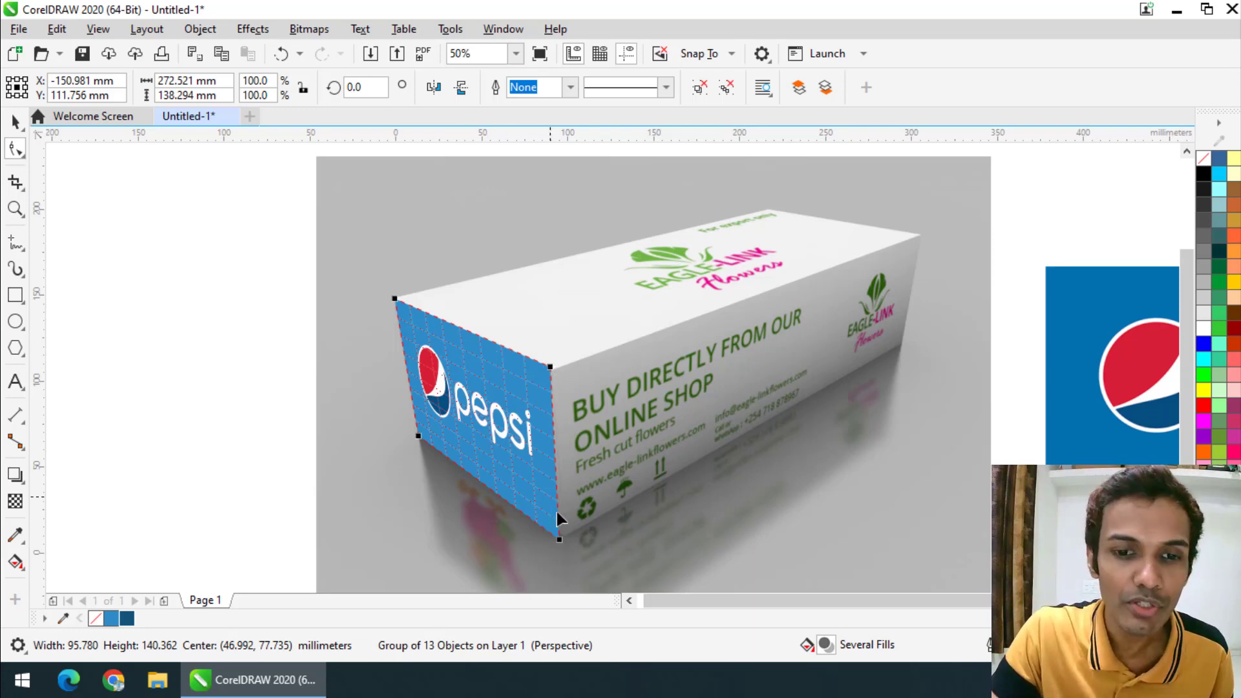
pyautogui.scroll(3)
pyautogui.moveTo(556, 544); pyautogui.dragTo(562, 536)
pyautogui.scroll(3)
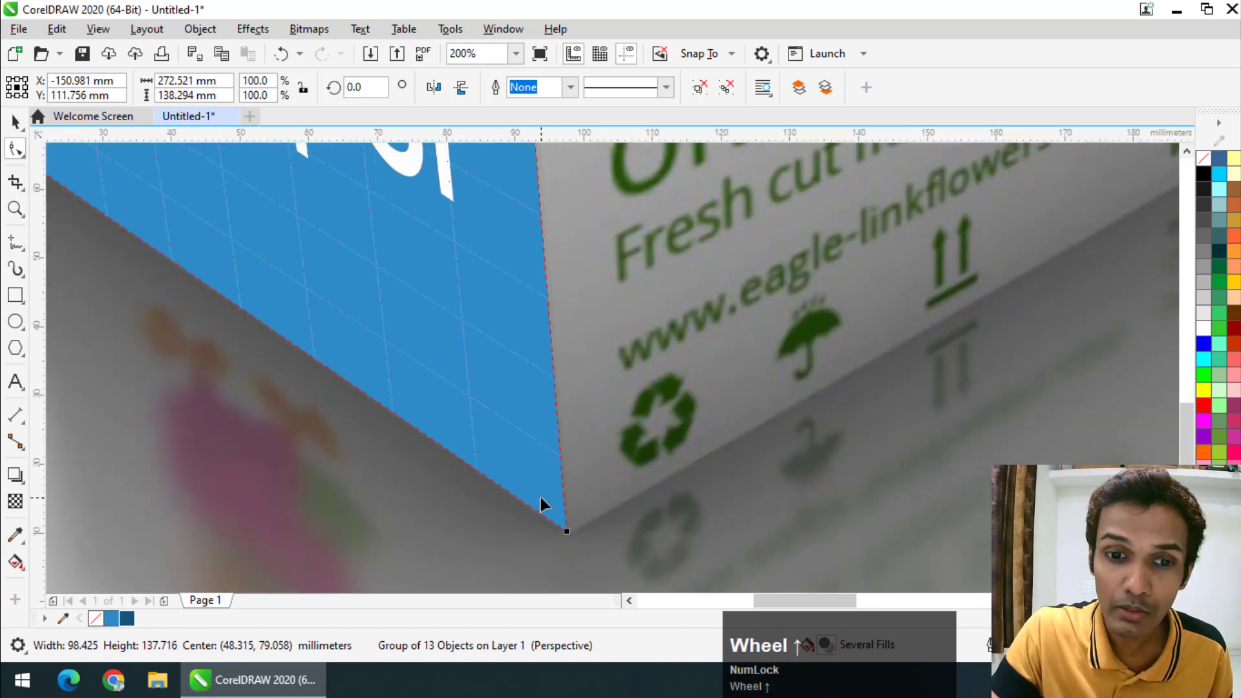
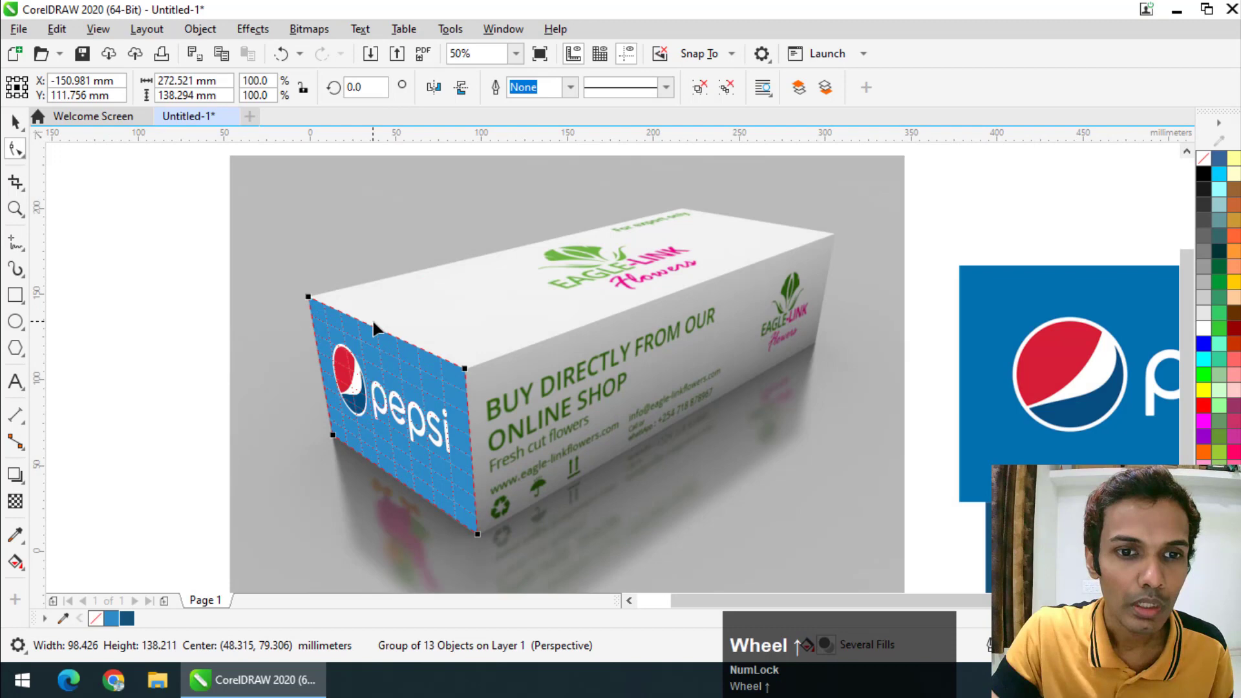
# Step: Move the medium-blue logo over the box photo and give it an Add Perspective grid
pyautogui.click(15, 124)
pyautogui.scroll(-3)
pyautogui.moveTo(824, 376); pyautogui.dragTo(218, 35)
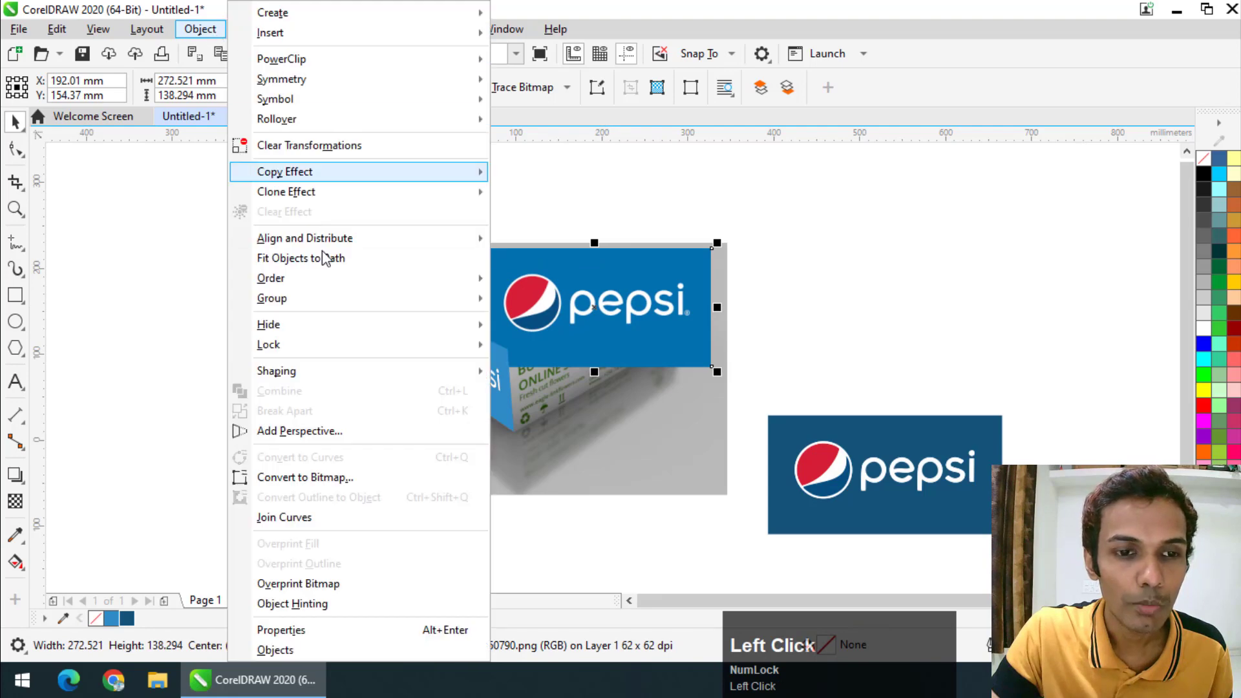
pyautogui.scroll(3)
pyautogui.click(477, 189)
# Step: Drag three of the logo's corners onto the corners of the box's top face
pyautogui.moveTo(470, 196); pyautogui.dragTo(401, 316)
pyautogui.scroll(3)
pyautogui.click(400, 314)
pyautogui.moveTo(400, 314); pyautogui.dragTo(334, 256)
pyautogui.scroll(-3)
pyautogui.click(435, 379)
pyautogui.scroll(3)
pyautogui.moveTo(511, 305); pyautogui.dragTo(429, 377)
# Step: Pull the last corner to the box's back top corner so the logo wraps the top face
pyautogui.scroll(-3)
pyautogui.click(827, 193)
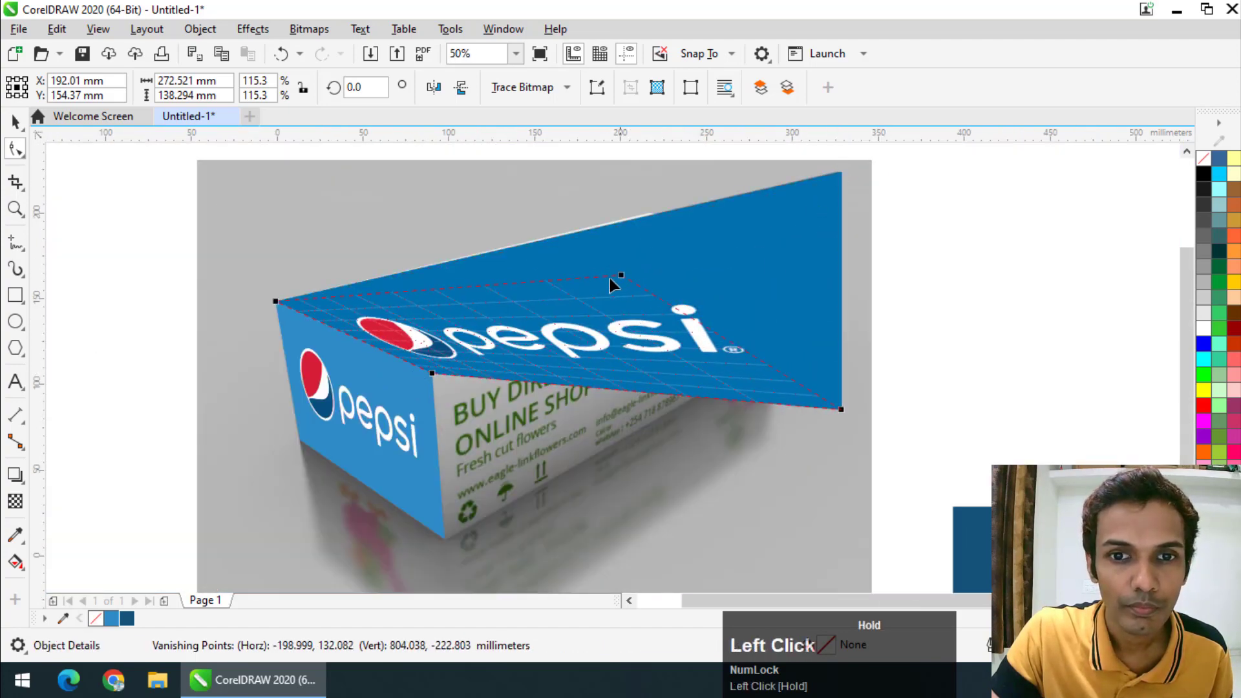
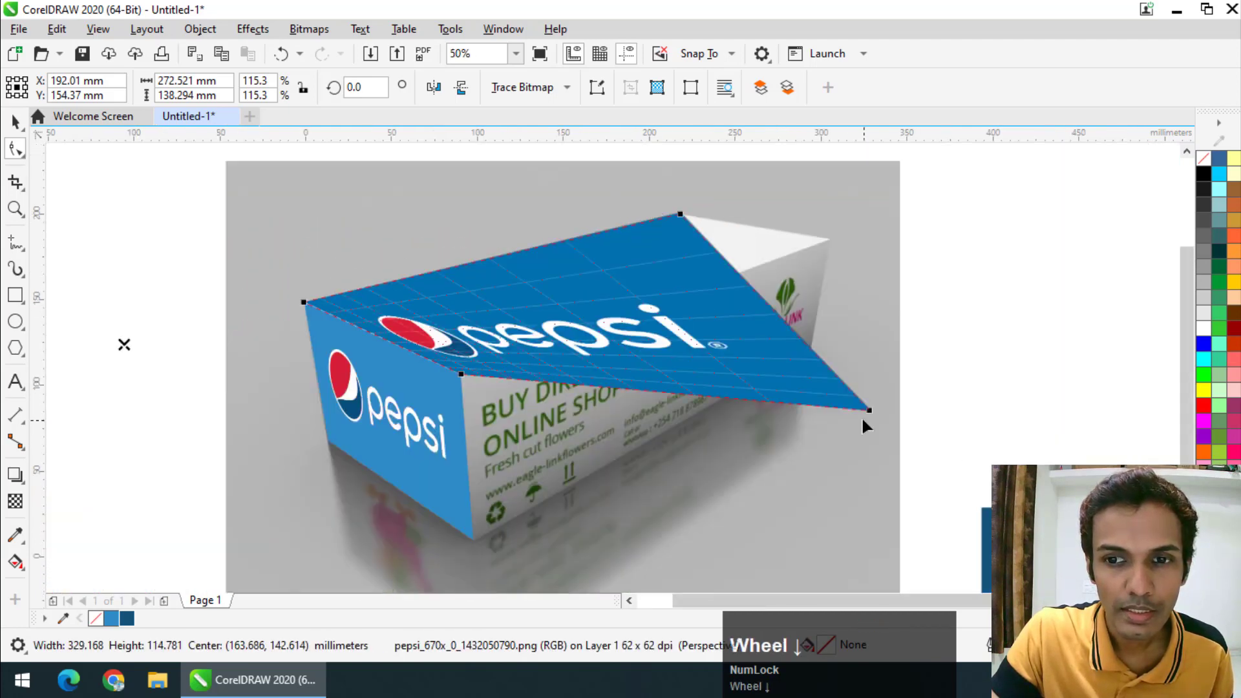
pyautogui.moveTo(878, 410); pyautogui.dragTo(19, 126)
# Step: Zoom out and back in around the box while positioning the dark-blue logo over its long side
pyautogui.scroll(-3)
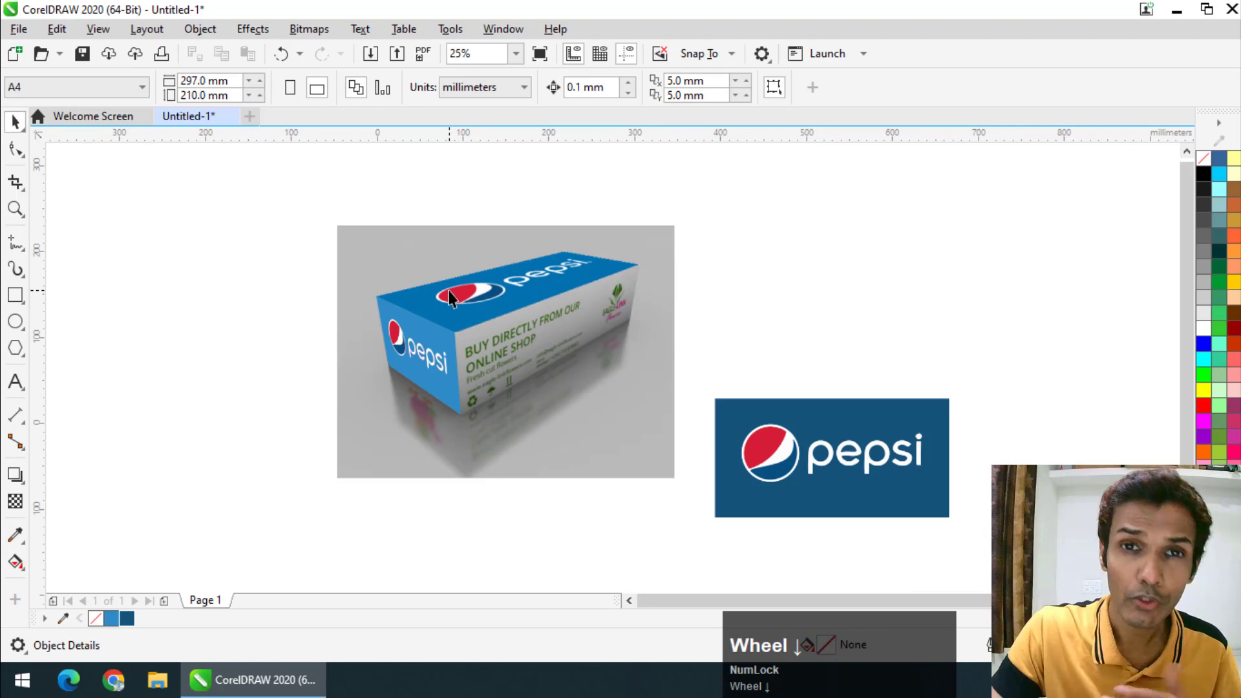
pyautogui.scroll(3)
pyautogui.scroll(-3)
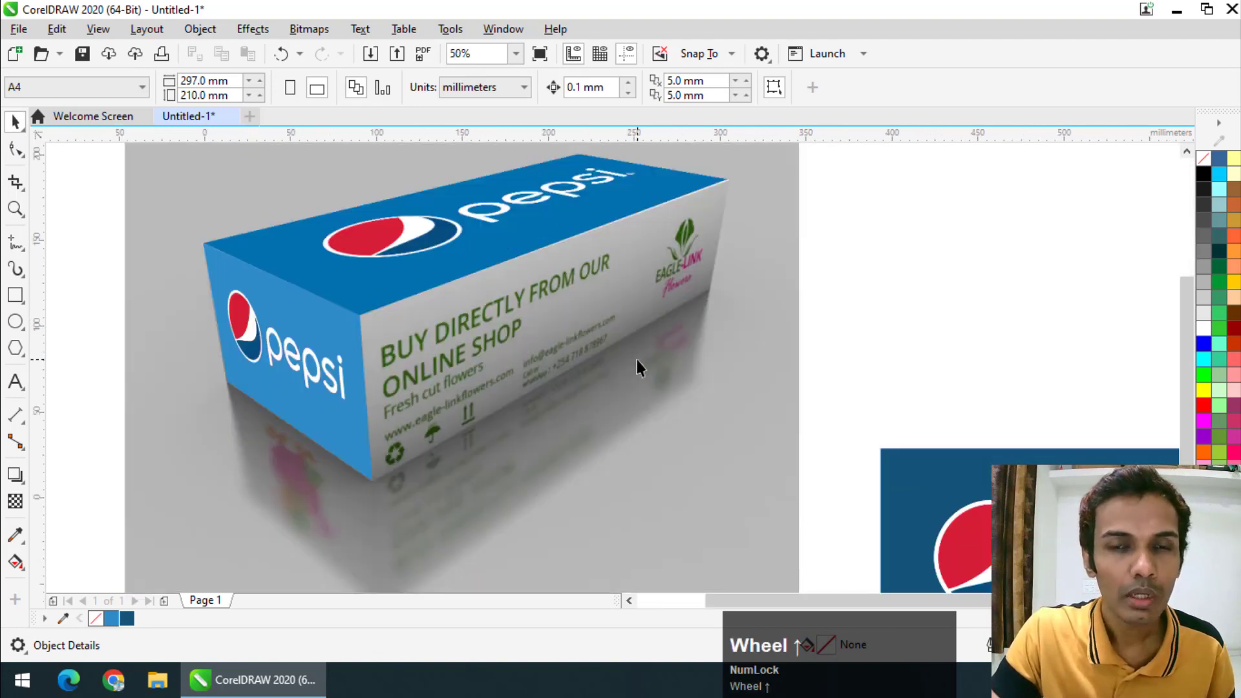
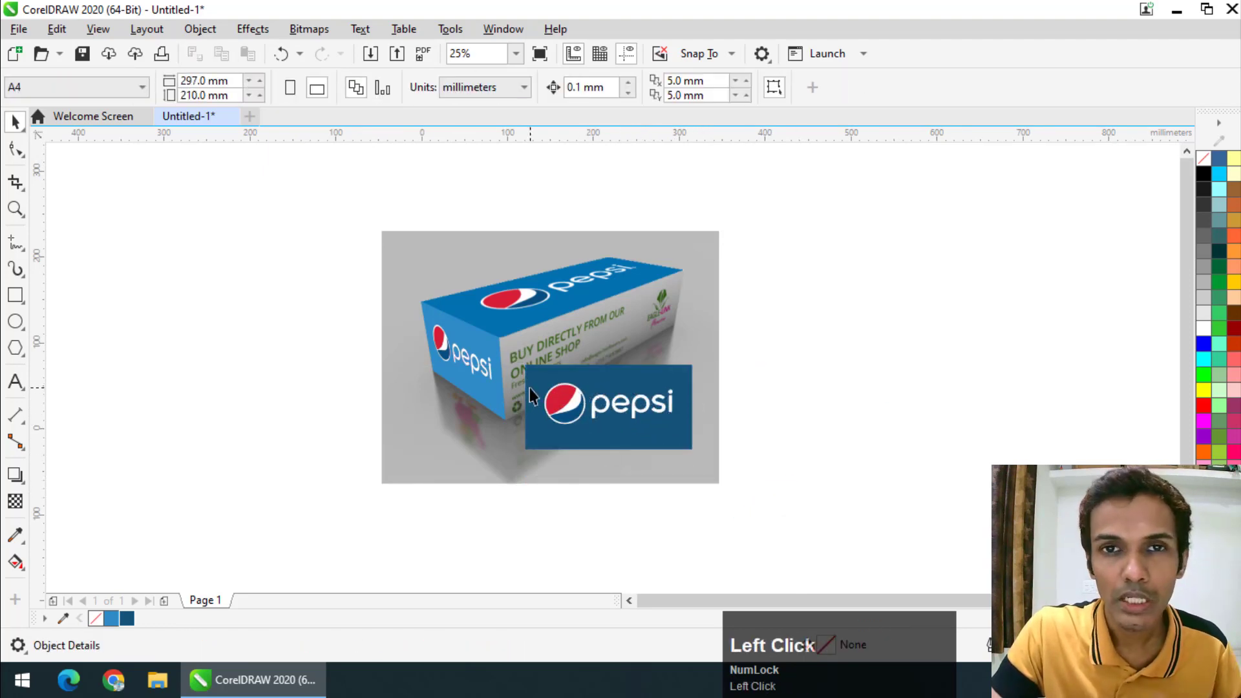
pyautogui.scroll(3)
# Step: Select the dark-blue logo and apply Object > Add Perspective to it
pyautogui.click(645, 414)
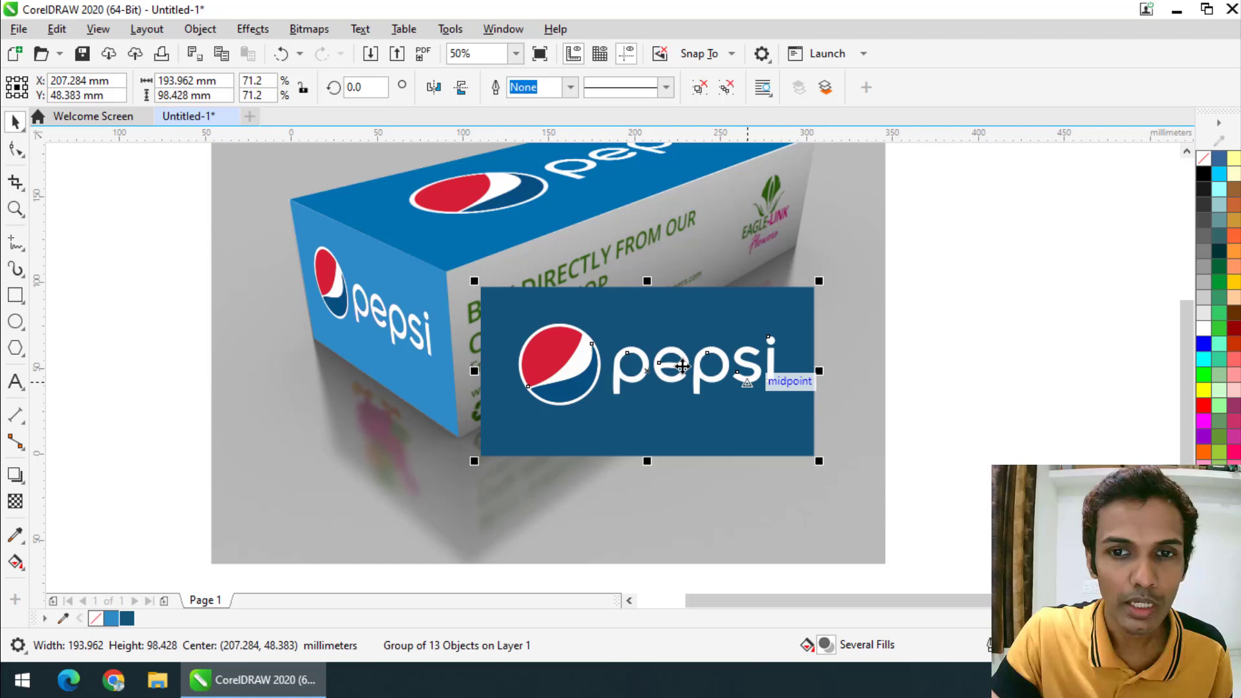
pyautogui.scroll(-3)
pyautogui.click(212, 24)
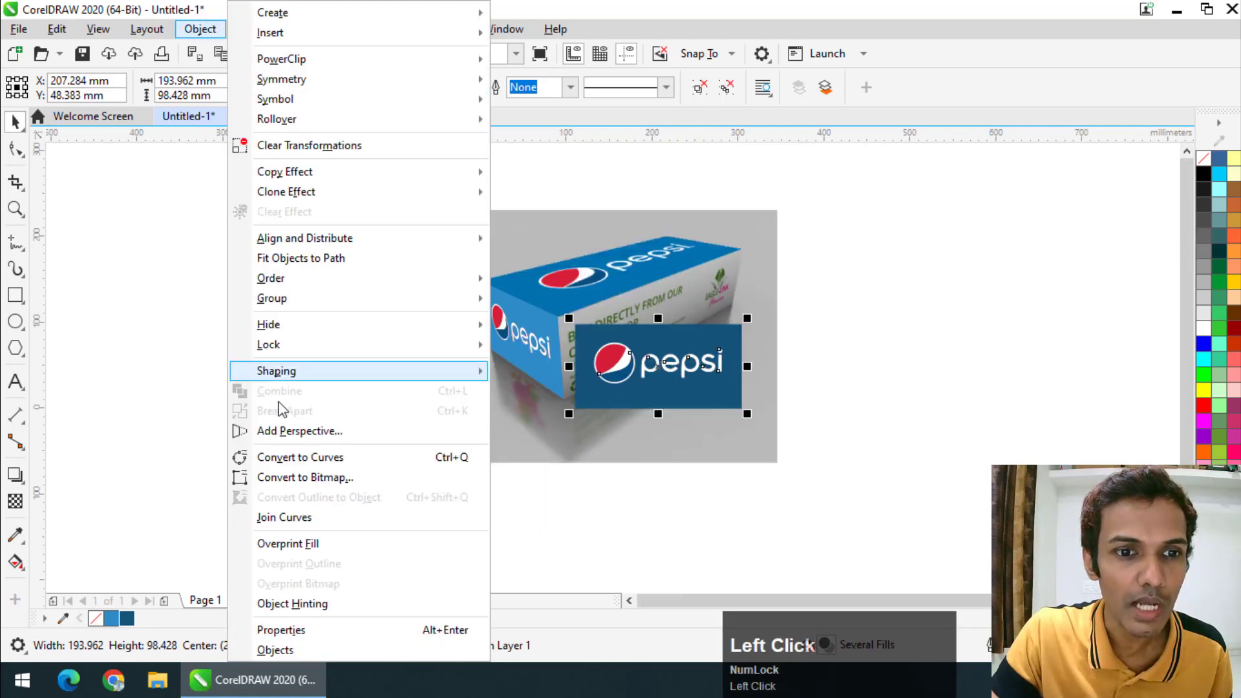
pyautogui.scroll(3)
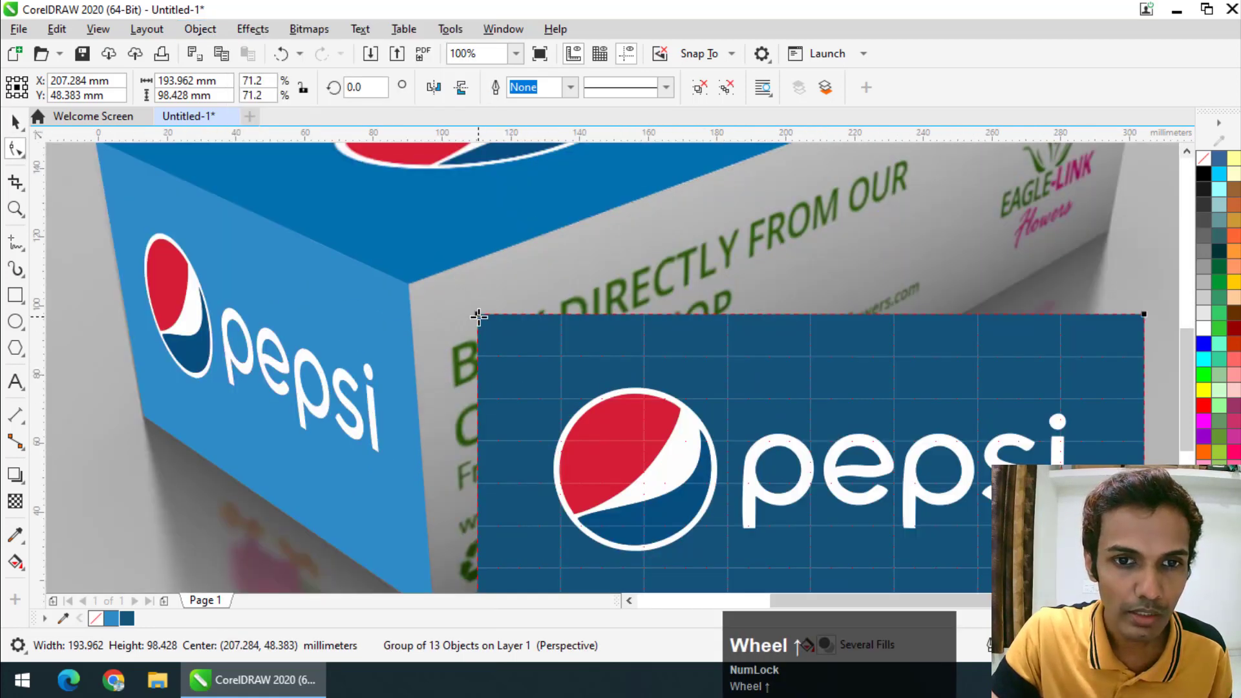
pyautogui.click(485, 321)
# Step: Snap the logo's left corners onto the box's front face edge
pyautogui.scroll(-3)
pyautogui.scroll(3)
pyautogui.click(439, 399)
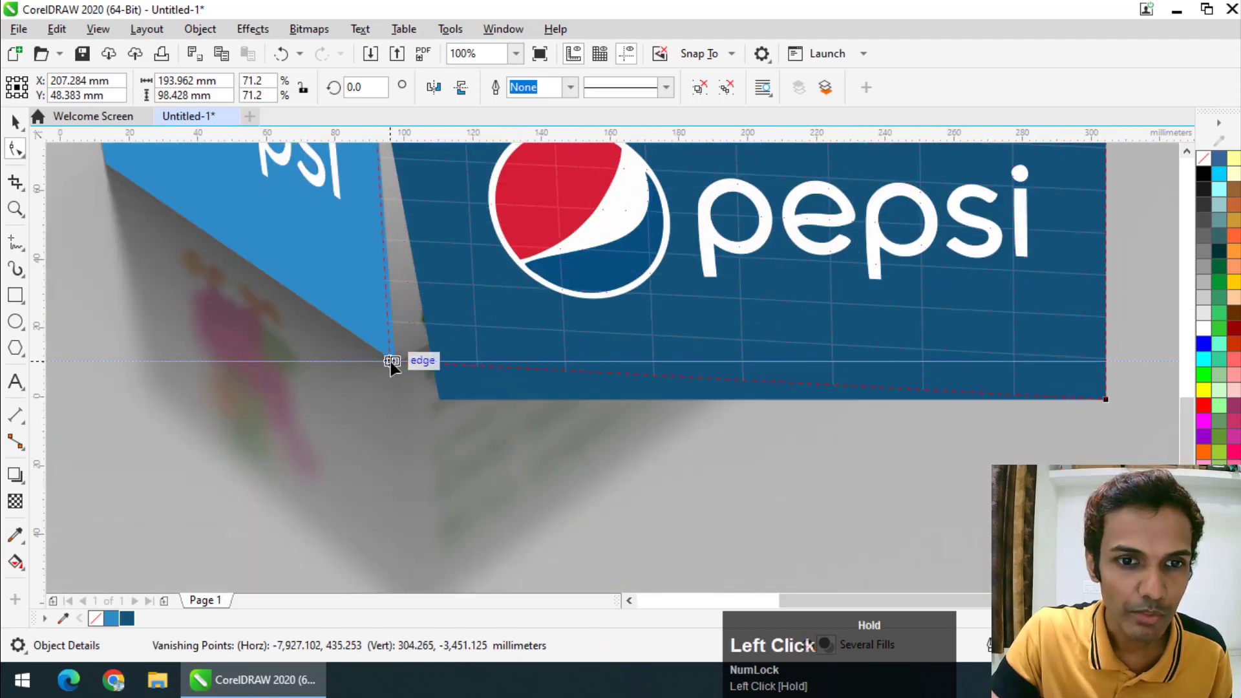
pyautogui.rightClick(399, 366)
pyautogui.scroll(-3)
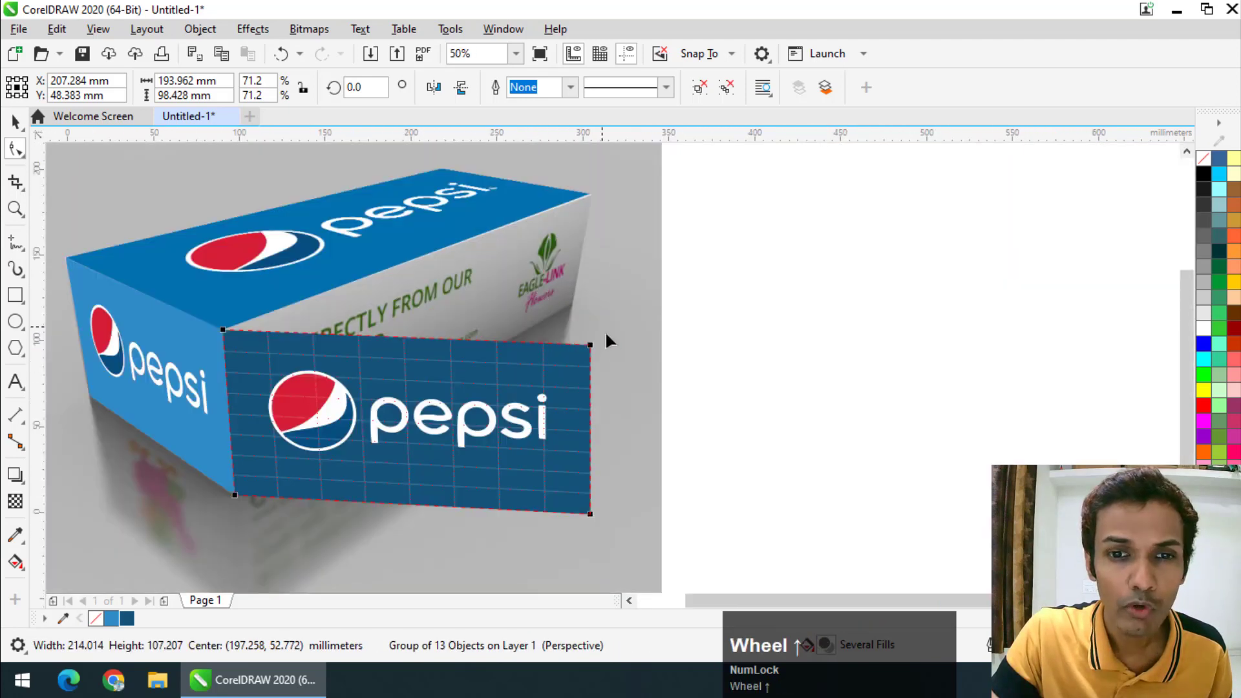